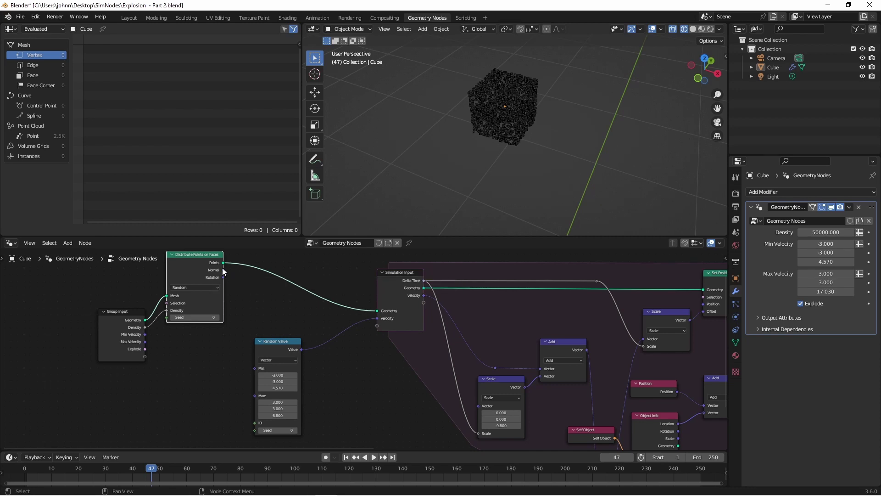
Step: Feed the scattered points' face normals into the simulation velocity and replay so the cube's faces fly apart
{"action": "left_click_drag", "start_coordinate": [226, 275], "coordinate": [382, 323]}
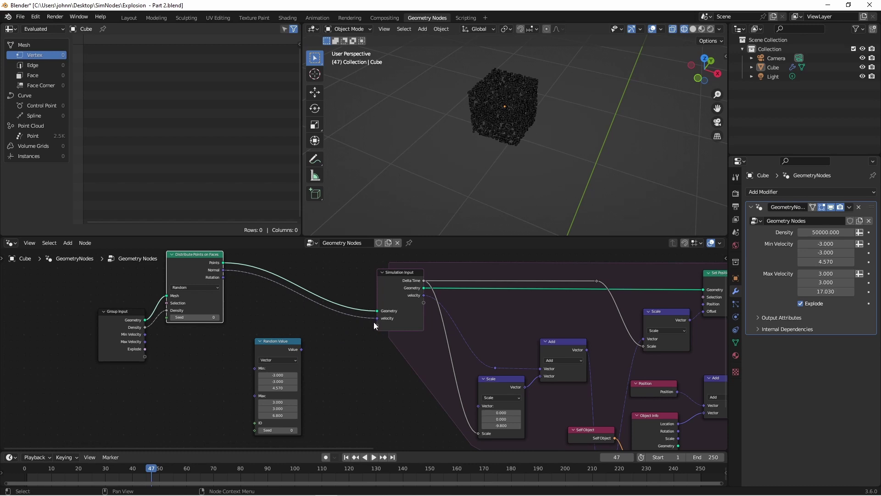
{"action": "key", "text": "`"}
{"action": "left_click_drag", "start_coordinate": [479, 130], "coordinate": [471, 101]}
{"action": "key", "text": "space"}
{"action": "left_click_drag", "start_coordinate": [505, 114], "coordinate": [458, 129]}
{"action": "left_click_drag", "start_coordinate": [455, 141], "coordinate": [450, 198]}
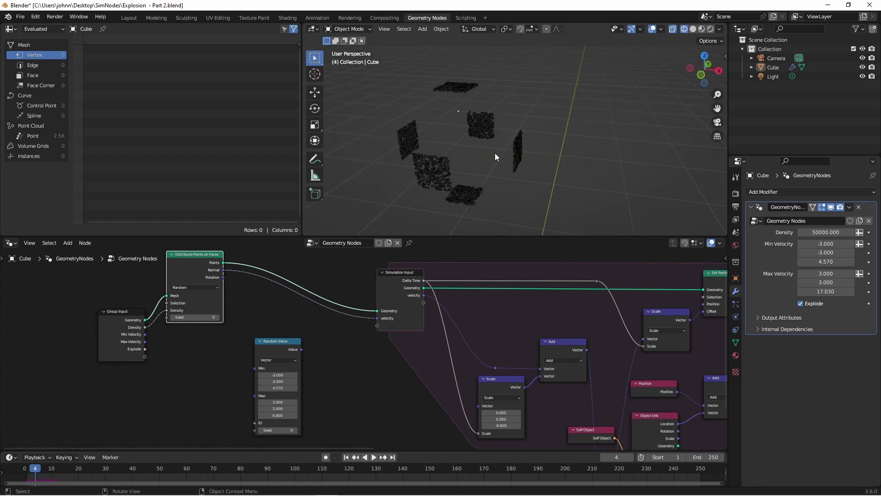
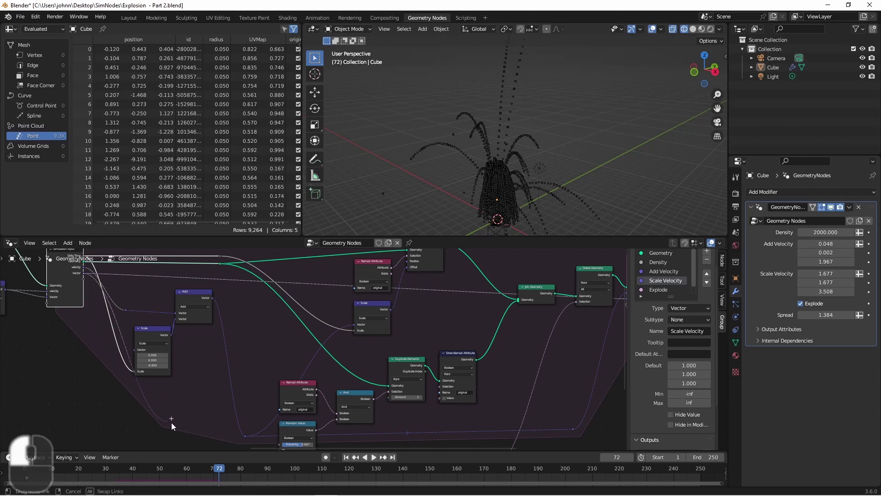
Step: Add a Greater Than comparison node and feed its result into the And node for the trail selection
{"action": "key", "text": "h"}
{"action": "key", "text": "Return"}
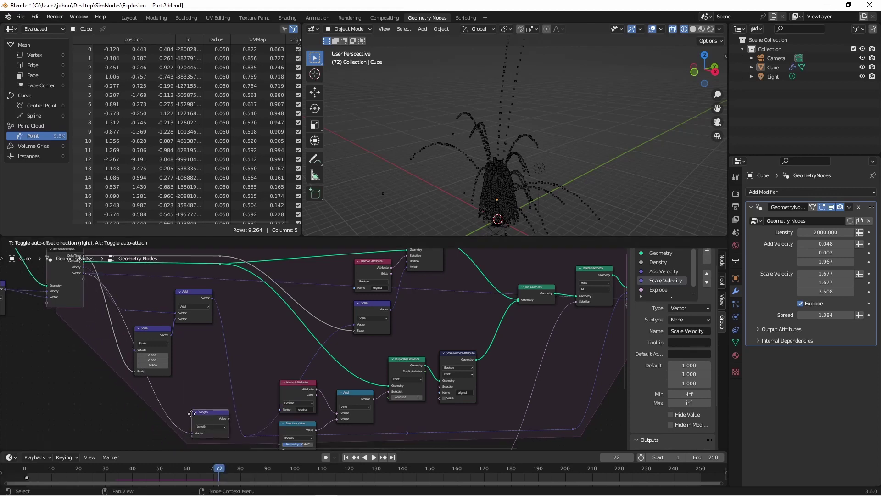
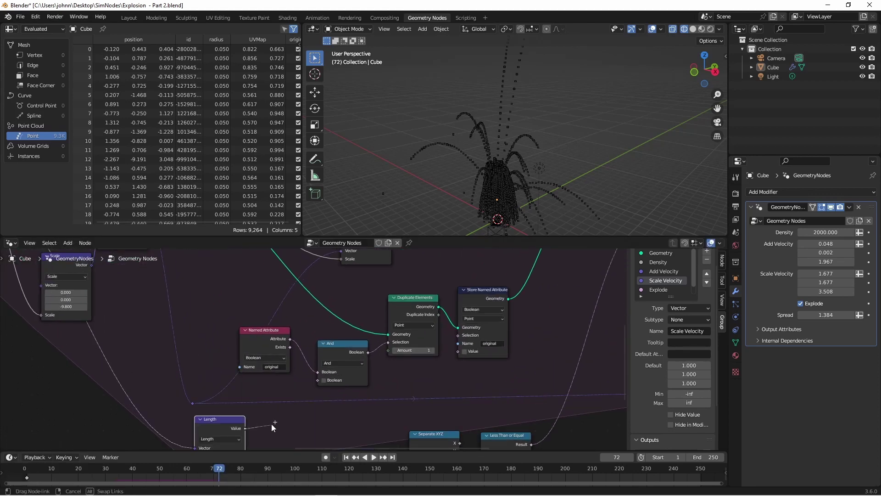
{"action": "key", "text": "g"}
{"action": "key", "text": "r"}
{"action": "key", "text": "e"}
{"action": "key", "text": "a"}
{"action": "key", "text": "t"}
{"action": "key", "text": "e"}
{"action": "key", "text": "r"}
{"action": "key", "text": "Return"}
{"action": "left_click_drag", "start_coordinate": [311, 406], "coordinate": [316, 387]}
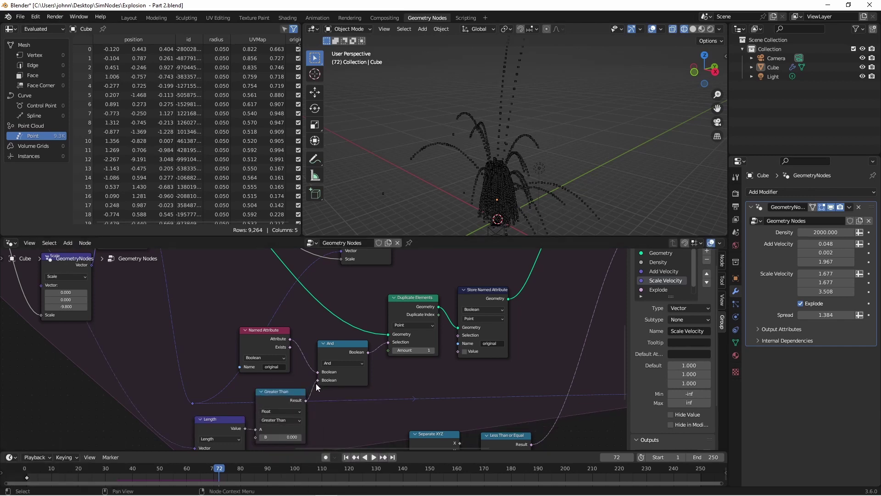
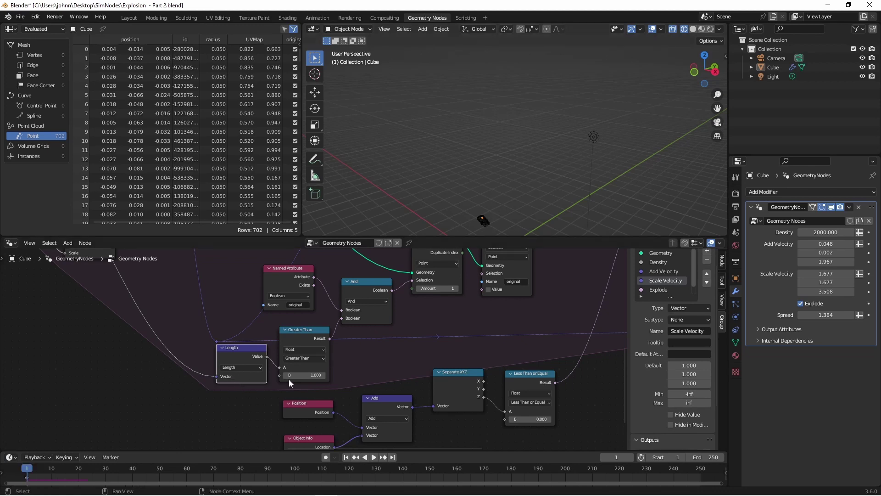
Step: Raise the Greater Than threshold to 10 and replay so only the 364 fast points trace arcing trails
{"action": "left_click_drag", "start_coordinate": [481, 202], "coordinate": [476, 212]}
{"action": "left_click_drag", "start_coordinate": [482, 201], "coordinate": [485, 193]}
{"action": "key", "text": "space"}
{"action": "left_click", "coordinate": [366, 348]}
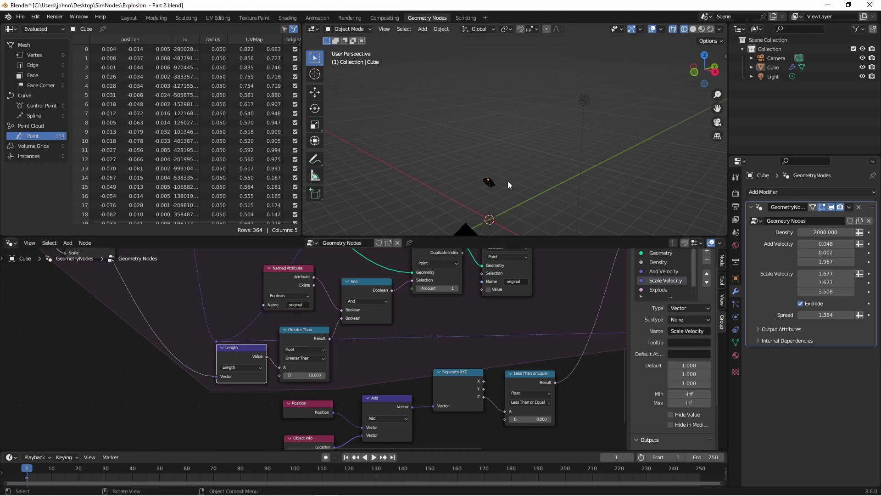
{"action": "key", "text": "space"}
{"action": "key", "text": "space"}
{"action": "left_click_drag", "start_coordinate": [543, 171], "coordinate": [447, 188]}
{"action": "key", "text": "`"}
{"action": "left_click_drag", "start_coordinate": [486, 174], "coordinate": [468, 157]}
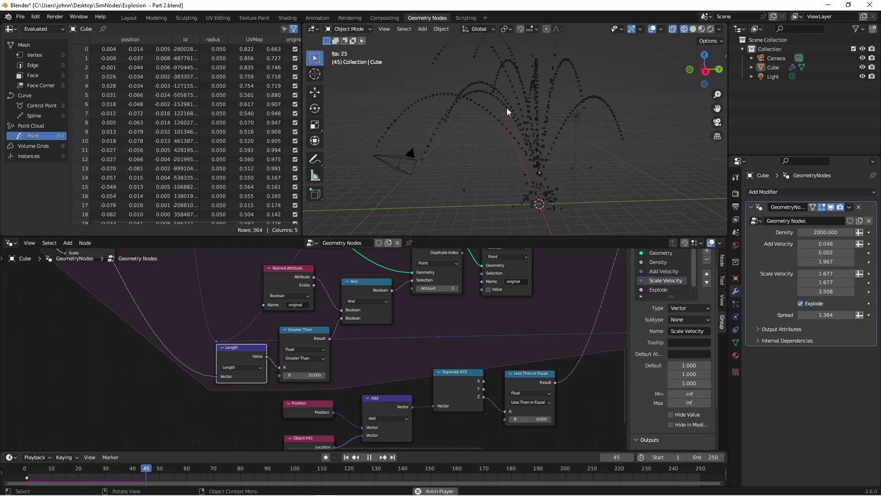
{"action": "key", "text": "space"}
Step: Restart the explosion playback from its opening frames
{"action": "key", "text": "`"}
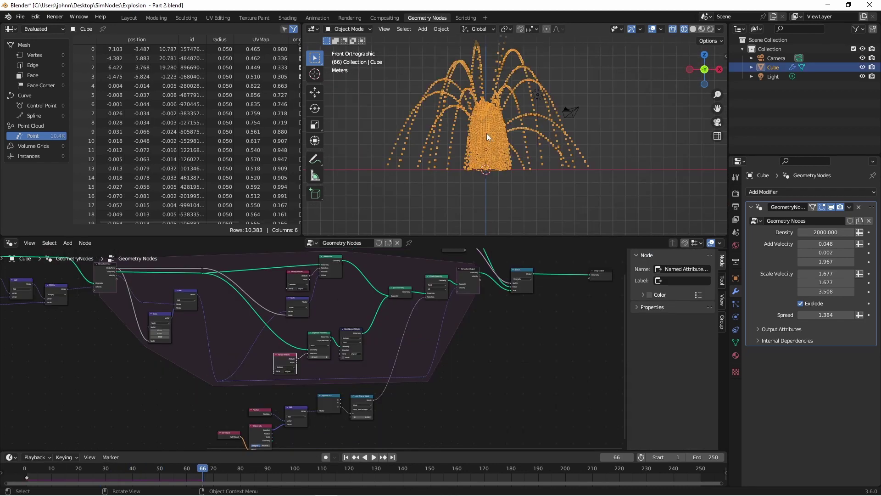
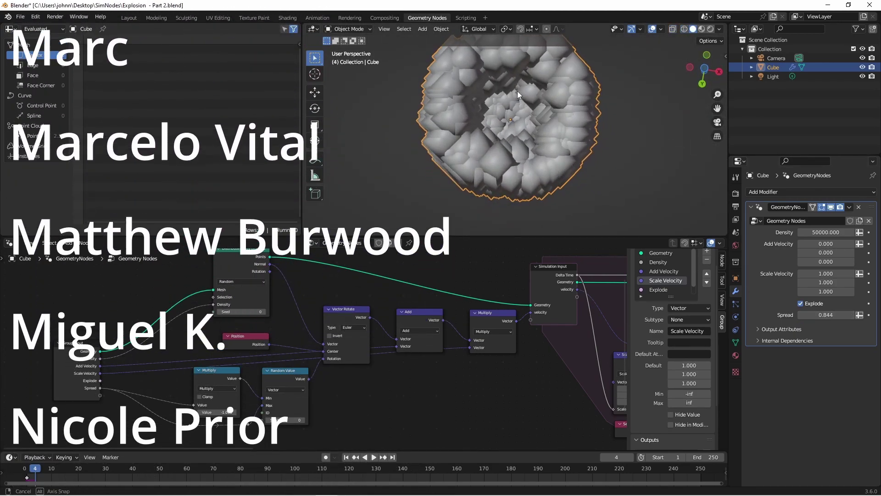
Step: Restart playback of the Density 50000, Spread 0.844 setup to inspect the dense point cluster
{"action": "key", "text": "`"}
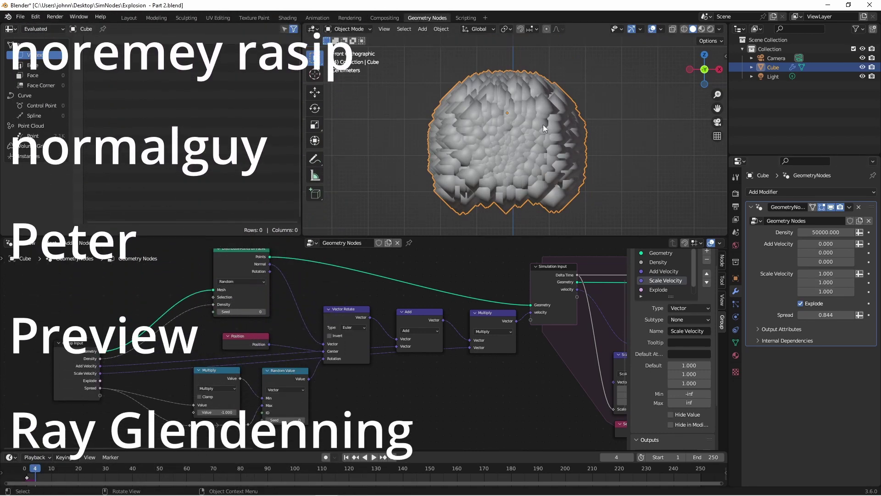